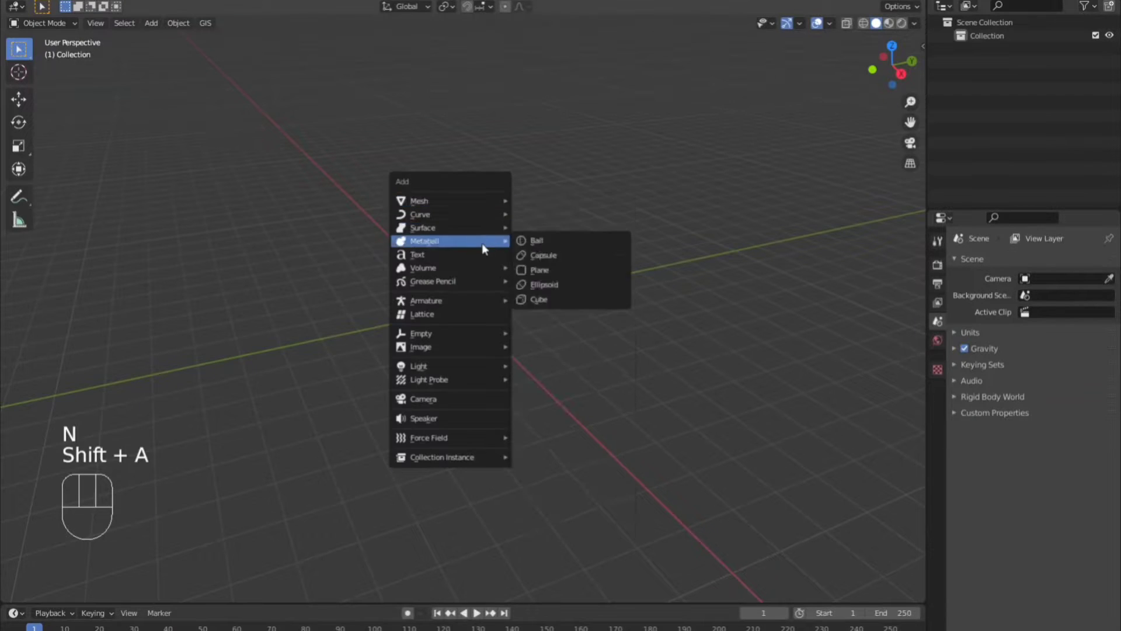
- Add an icosphere, shade it smooth and view it from the front
click(51, 596)
click(225, 464)
click(224, 464)
right_click(475, 293)
drag(633, 323, 620, 301)
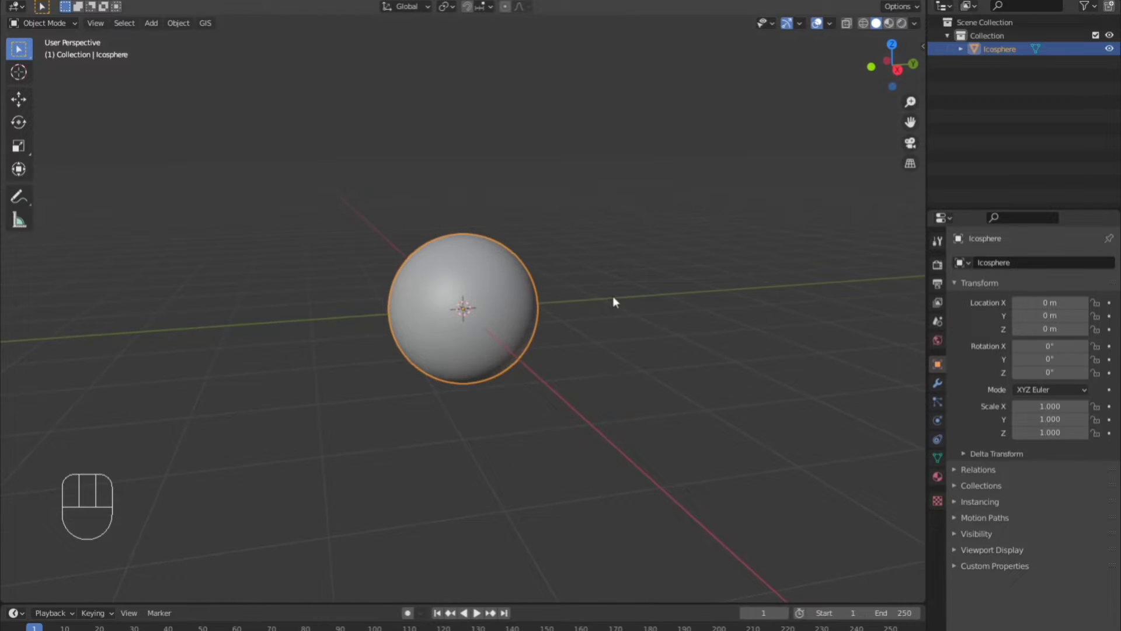
middle_click(584, 255)
key(KP_1)
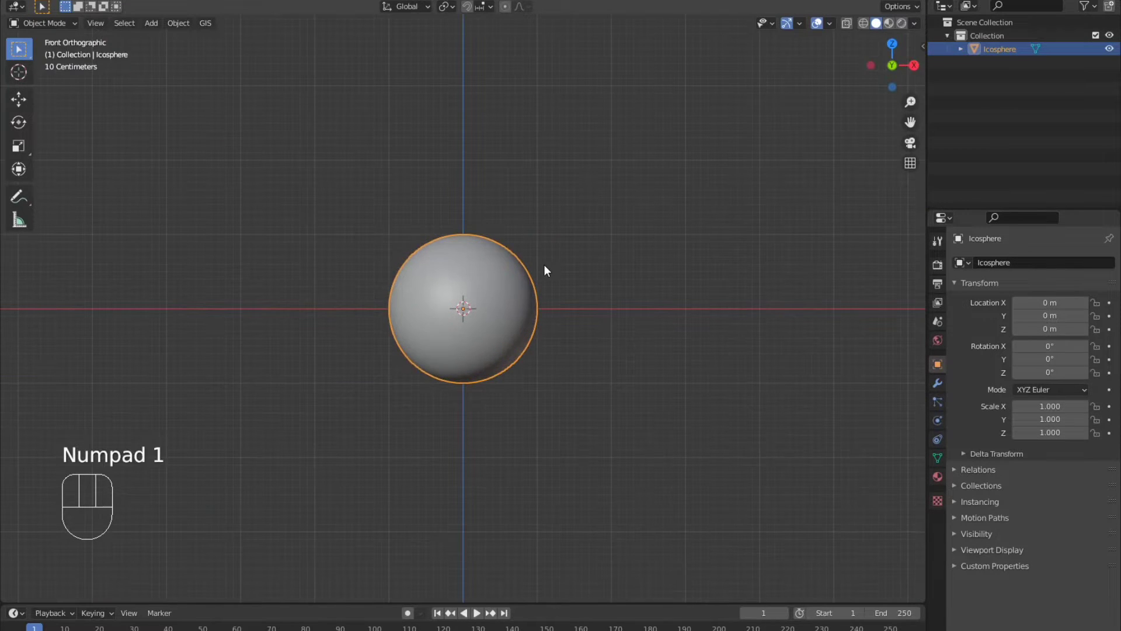
- Duplicate the sphere into a second one offset vertically
key(g)
key(z)
key(shift+d)
key(z)
click(531, 284)
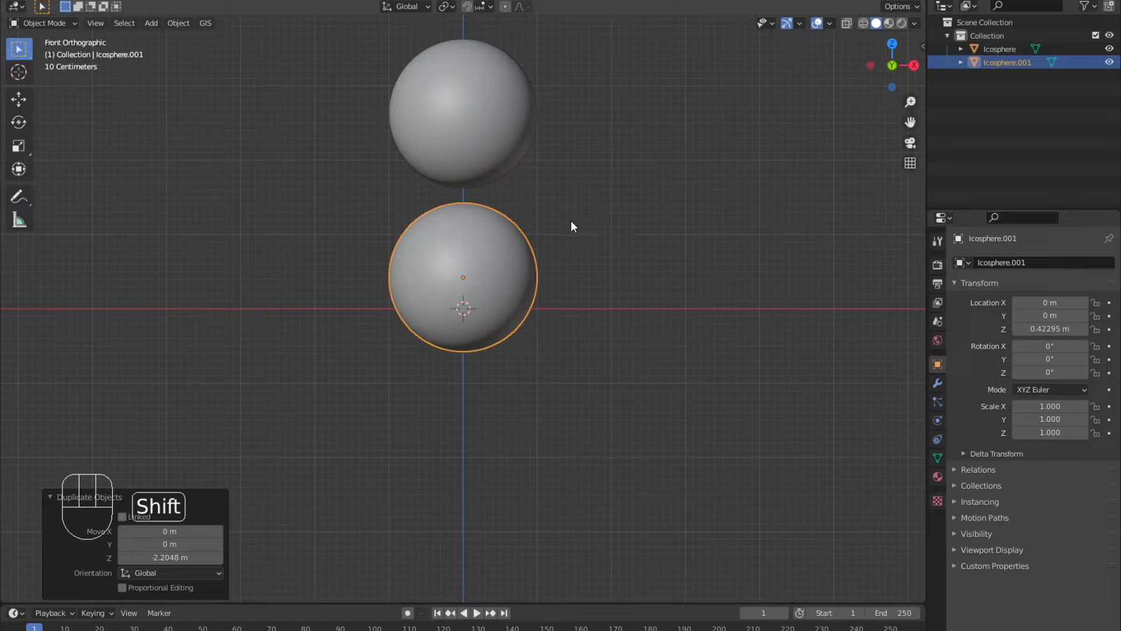
- Duplicate a third sphere to the right and start squashing it along Z
key(shift+d)
click(709, 175)
key(s)
key(z)
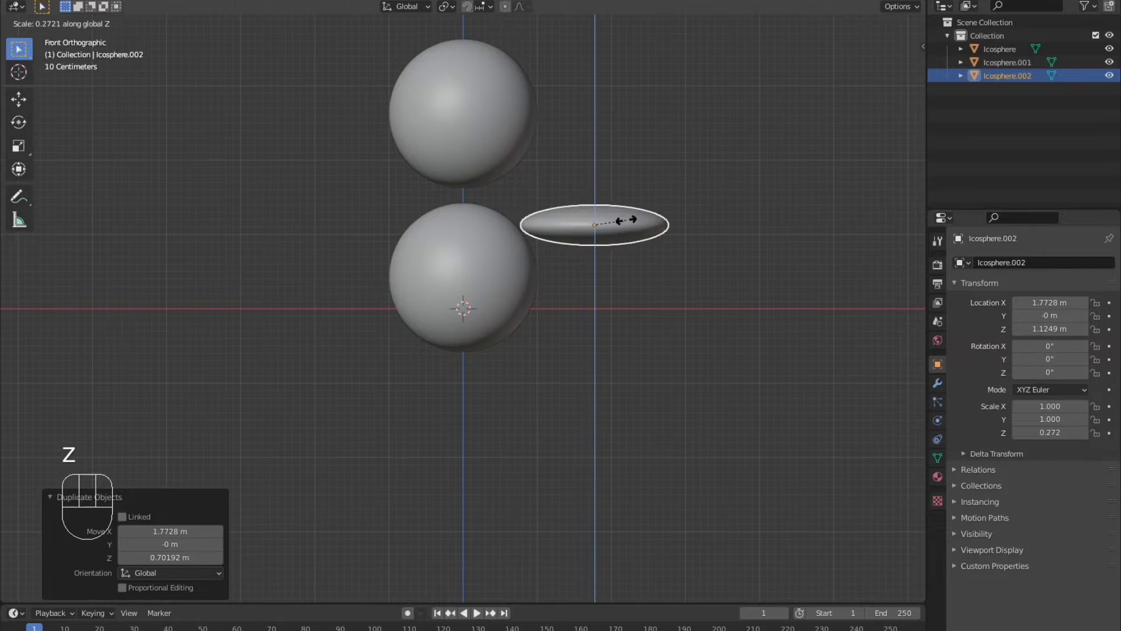
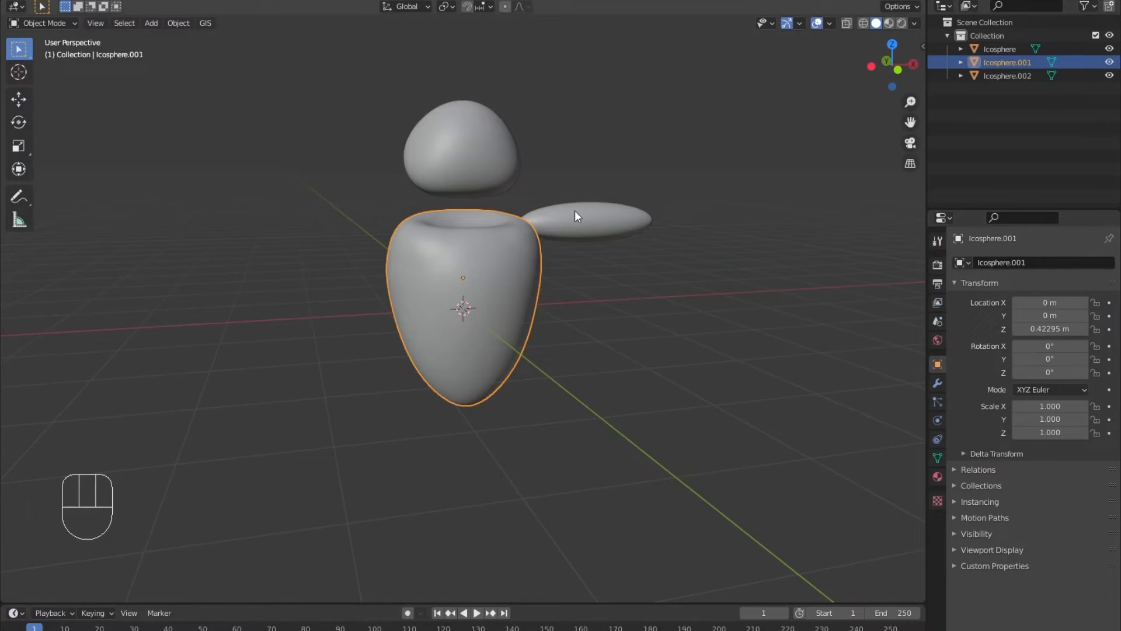
- Reposition the head vertically and move the flat arm beside the body
key(KP_1)
click(456, 158)
key(g)
key(z)
click(458, 167)
key(g)
click(697, 231)
- Rotate and place the arm so it lies tilted diagonally next to the body
key(r)
click(707, 333)
key(g)
click(682, 390)
click(669, 360)
drag(625, 360, 492, 361)
drag(533, 314, 652, 263)
- Slim the body in depth along Y and begin narrowing its width
key(s)
key(y)
click(612, 268)
drag(722, 281, 719, 271)
key(s)
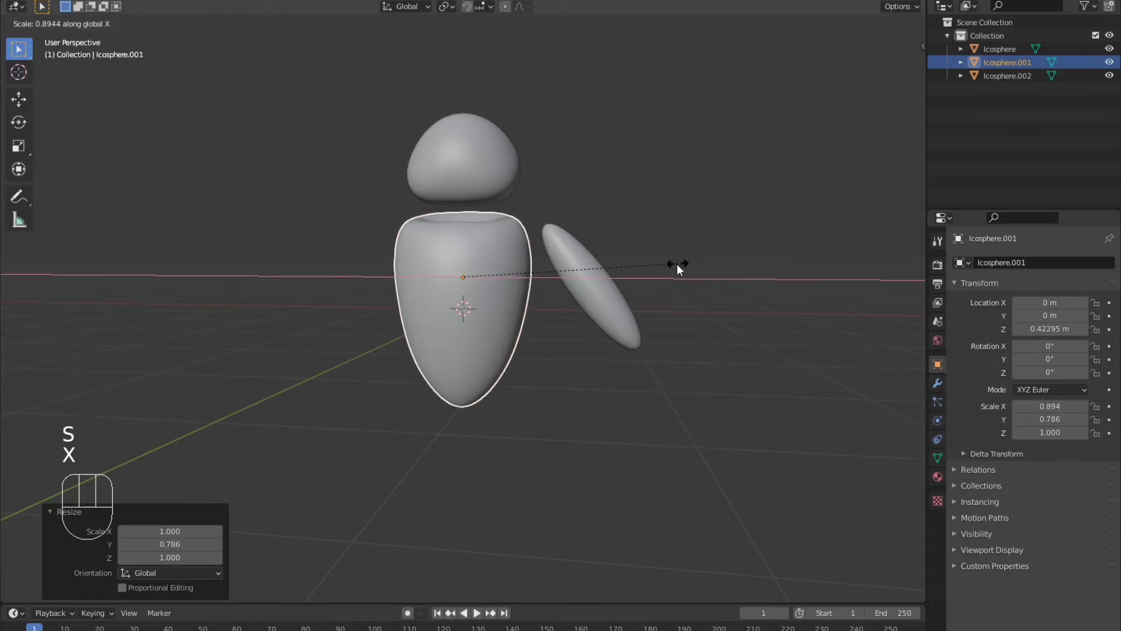
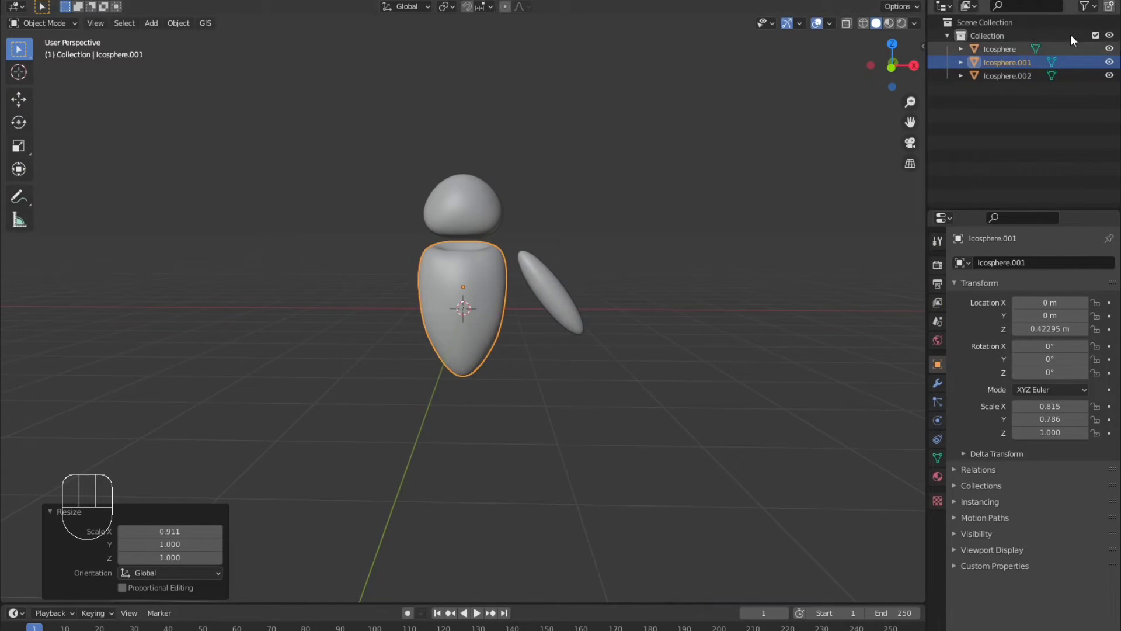
- Narrow the body along X and select the arm
key(s)
key(x)
drag(540, 125, 529, 162)
click(693, 315)
- Give the arm a Mirror modifier around the body for a matching twin, then hide the arms
click(935, 383)
click(1001, 265)
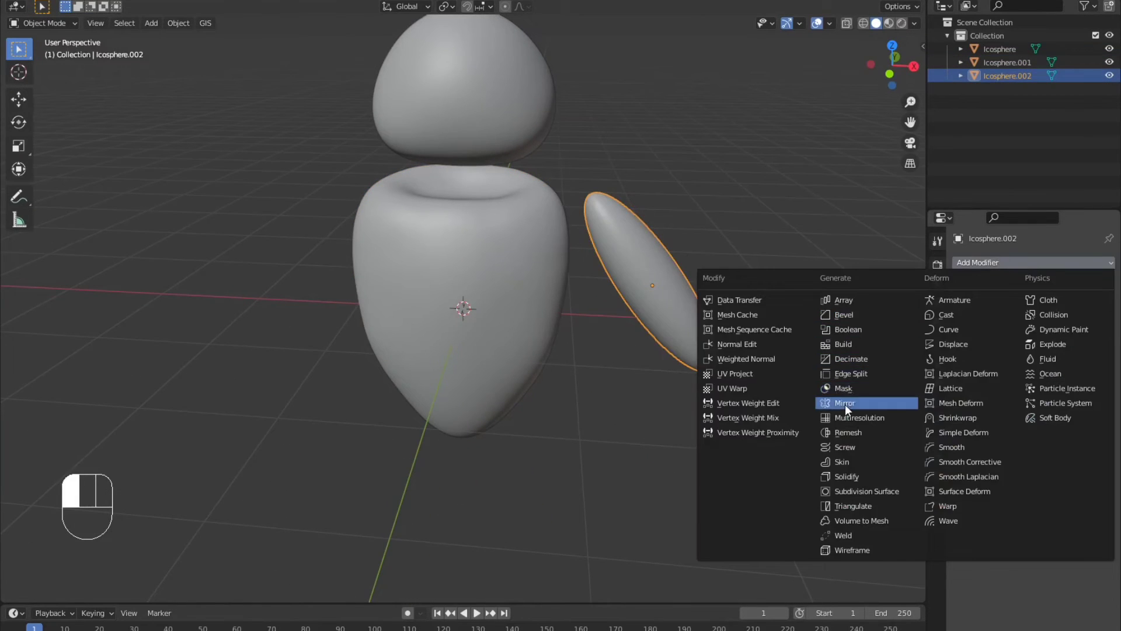
click(1100, 358)
drag(655, 351, 662, 323)
key(KP_1)
key(g)
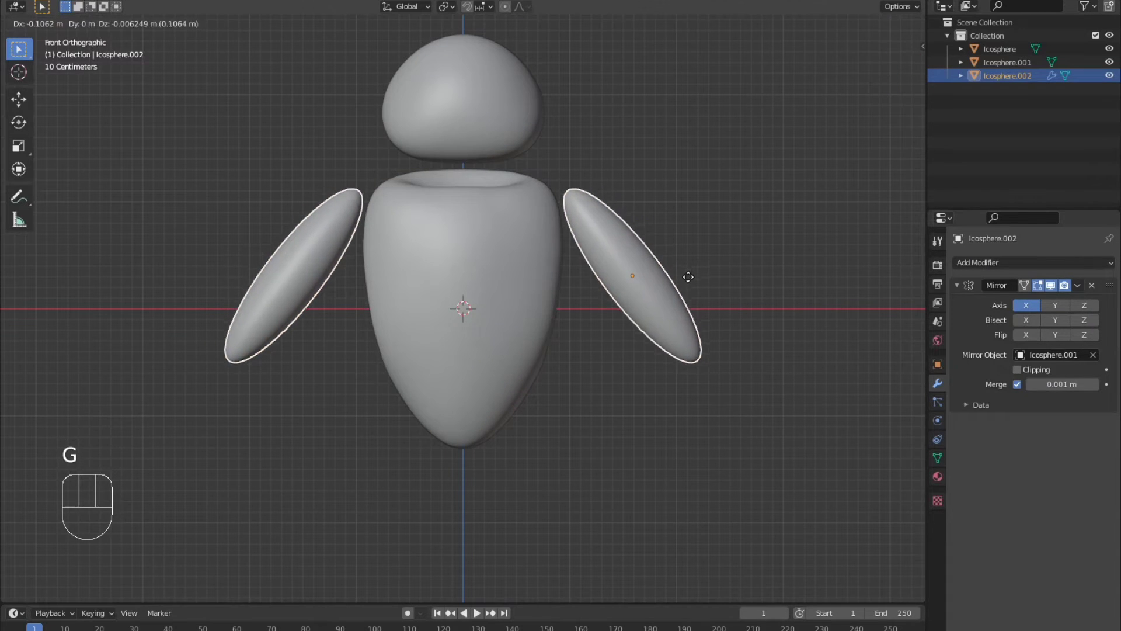
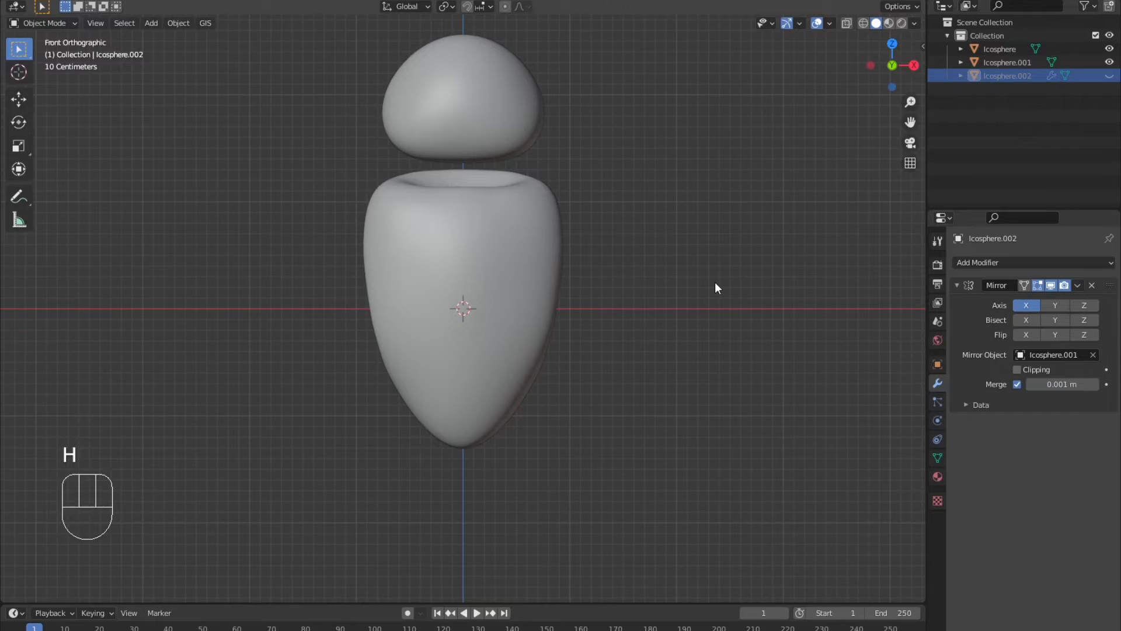
key(alt+h)
- Unhide the arms and orbit around to check the robot from several angles
key(g)
click(698, 299)
drag(699, 304, 662, 336)
drag(511, 142, 504, 128)
drag(635, 229, 651, 228)
drag(669, 262, 716, 241)
- Duplicate the head into a slightly smaller face shell pushed forward in depth
key(shift+d)
key(g)
key(y)
click(700, 236)
drag(692, 237, 686, 237)
key(s)
click(678, 237)
- From the front view, start flattening the new copy along Z for an eye
key(KP_1)
key(s)
key(z)
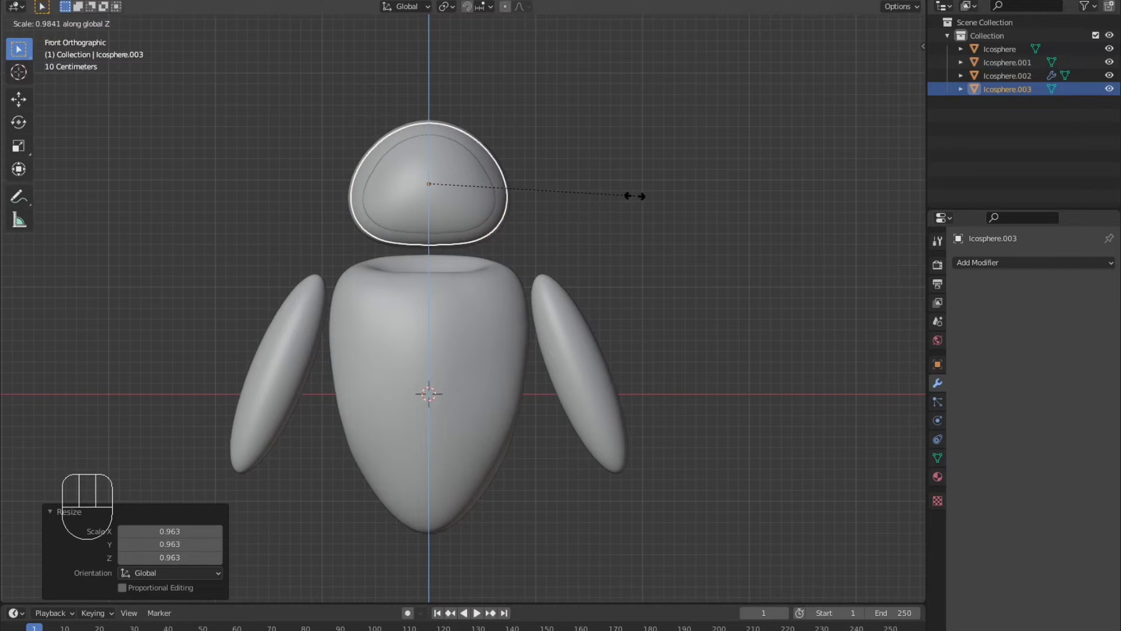
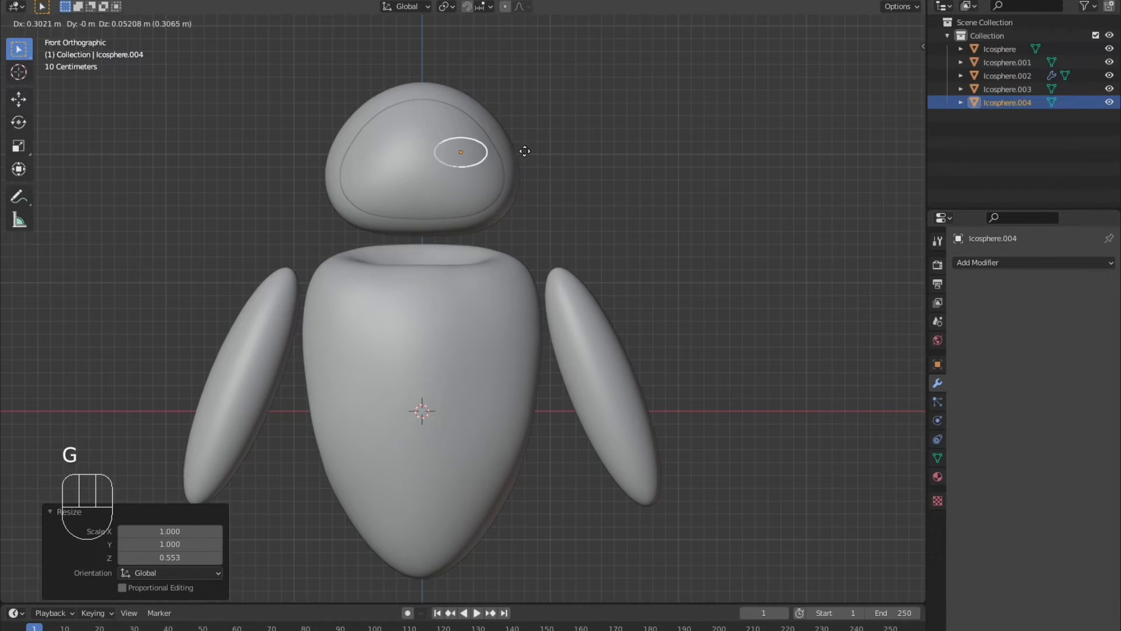
- Move the eye forward in depth to seat it on the face, checking from the side
click(530, 162)
key(d)
key(y)
right_click(551, 147)
key(g)
key(y)
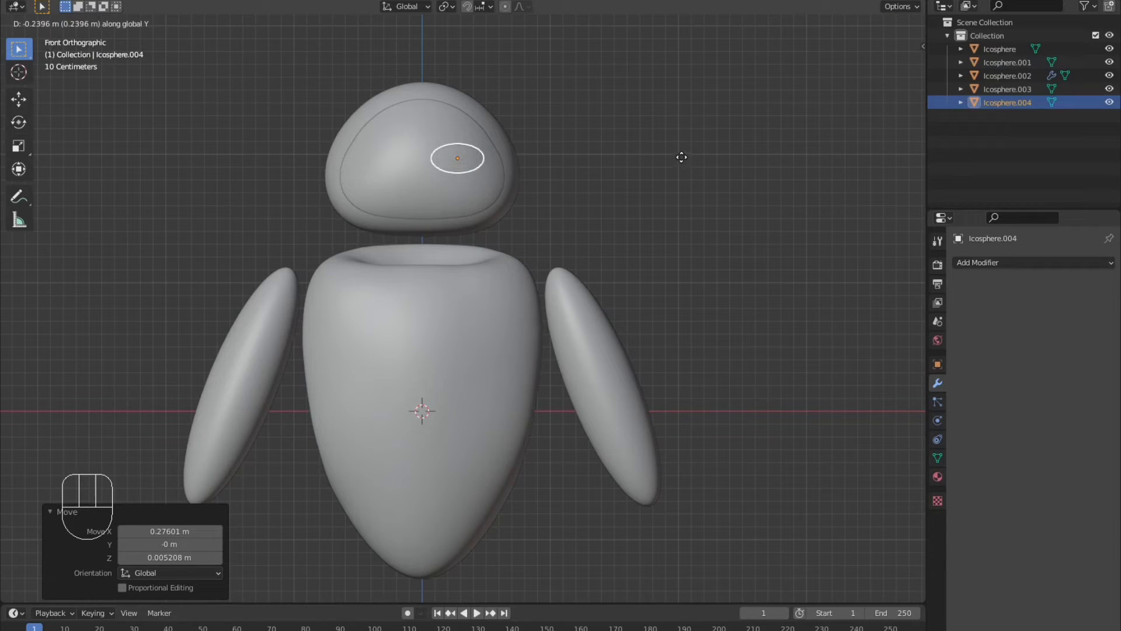
drag(687, 146, 668, 164)
drag(579, 208, 557, 217)
- Thin the eye along Y, rotate it around Z to follow the face, and add a Mirror modifier
key(s)
key(y)
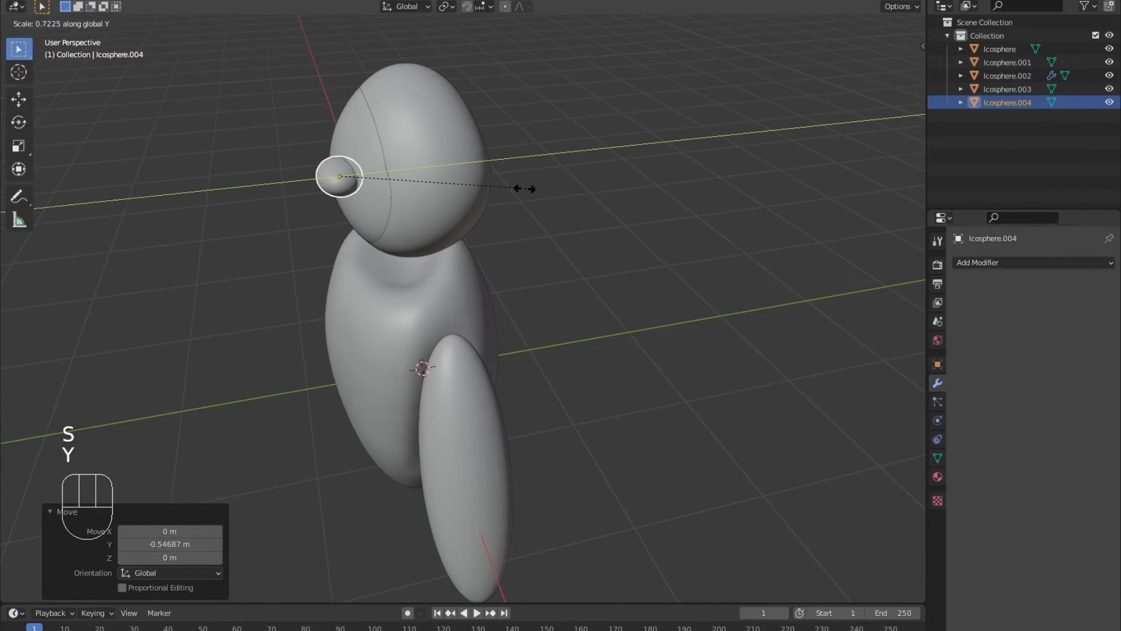
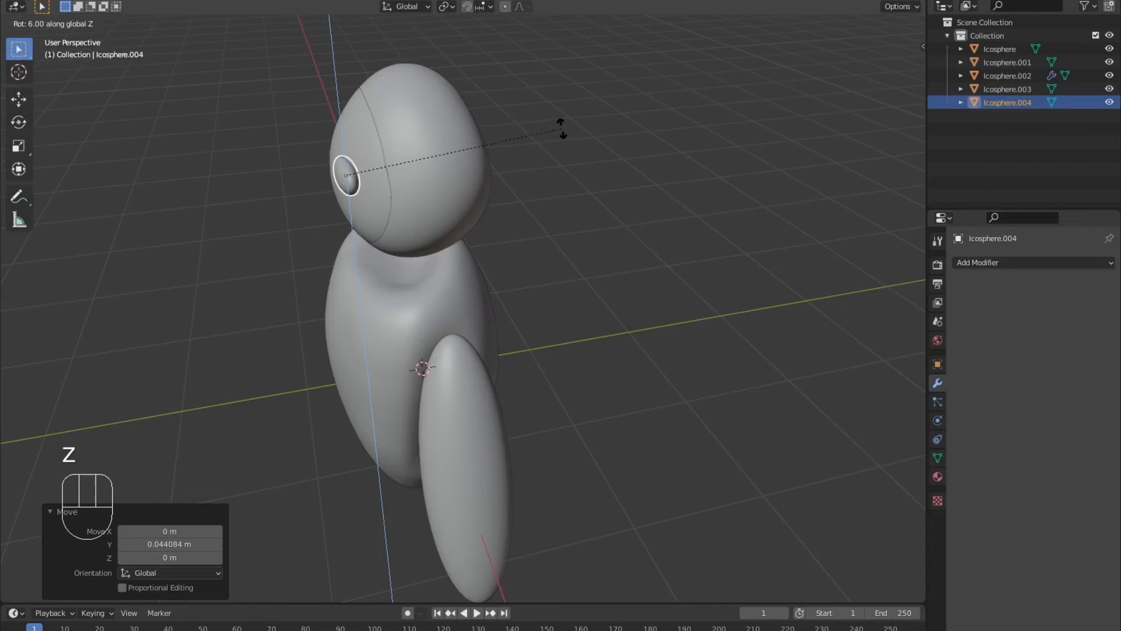
drag(508, 227, 588, 185)
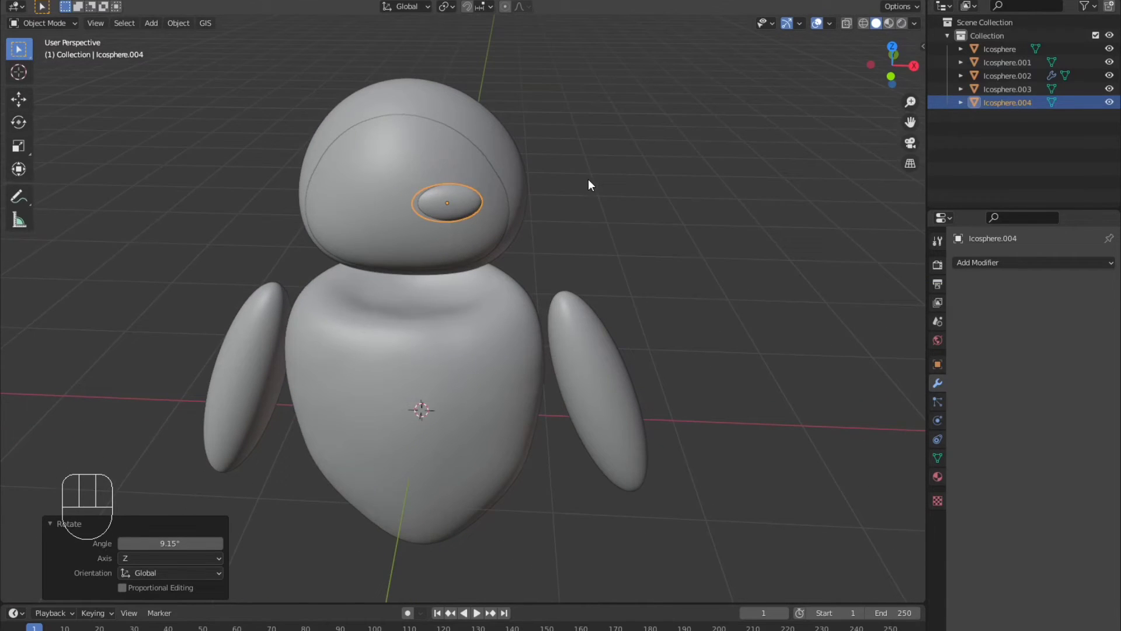
key(r)
key(z)
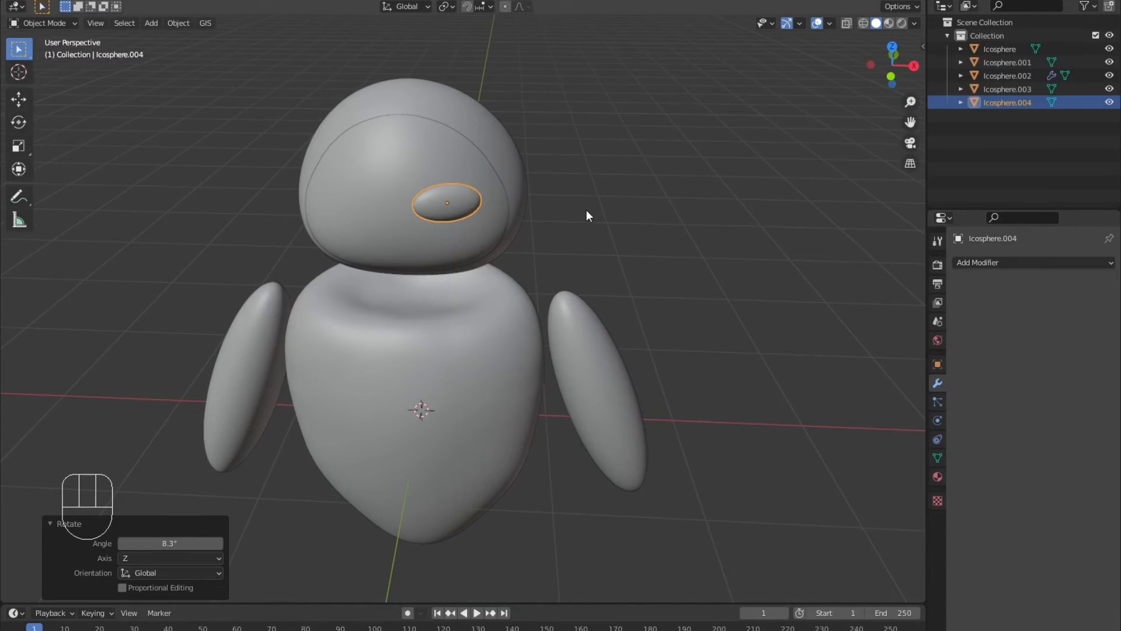
key(KP_1)
drag(1048, 262, 859, 406)
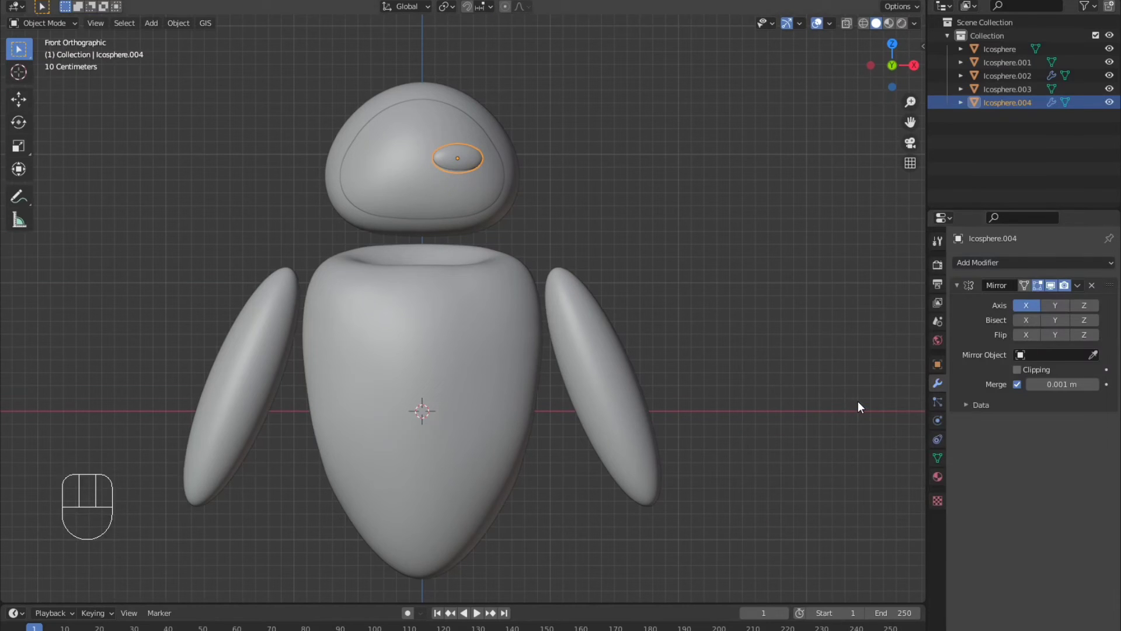
- Set the render engine to Cycles and switch the viewport to rendered shading
drag(566, 245, 536, 273)
click(897, 29)
click(897, 32)
middle_click(730, 199)
drag(1039, 265, 1037, 310)
drag(538, 310, 938, 352)
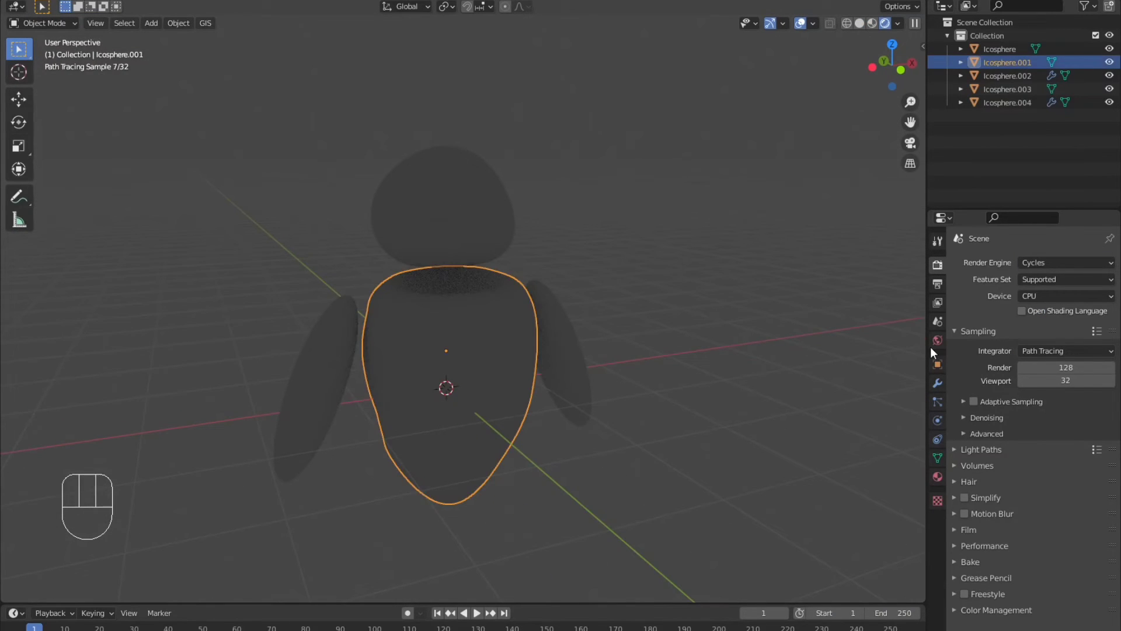
- Create a new material for the eyes with a blue base colour
click(1012, 309)
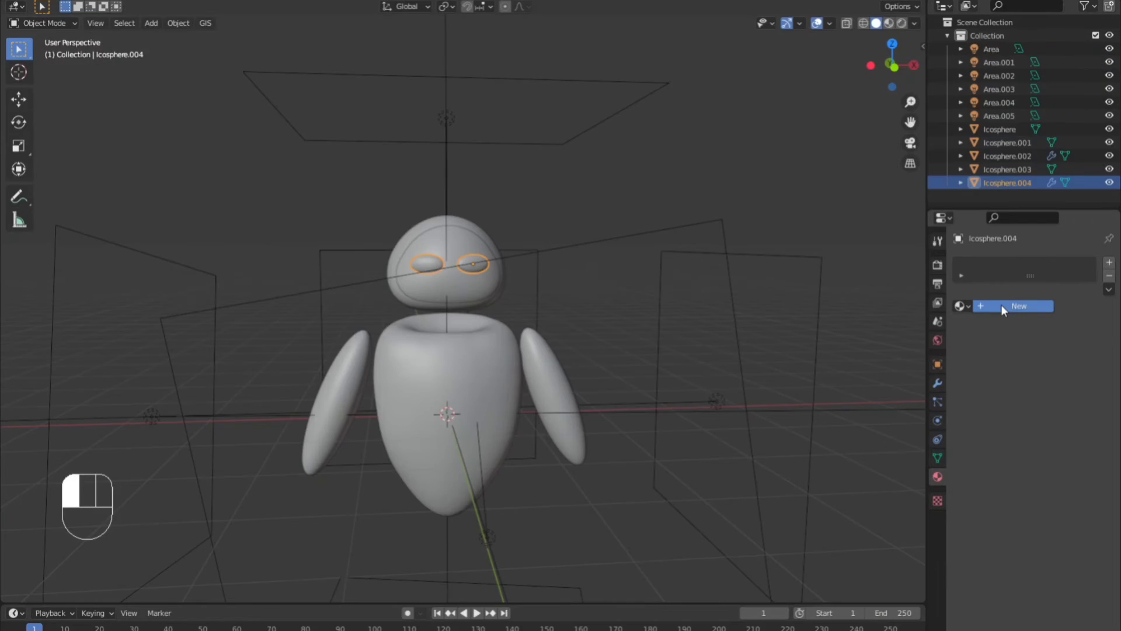
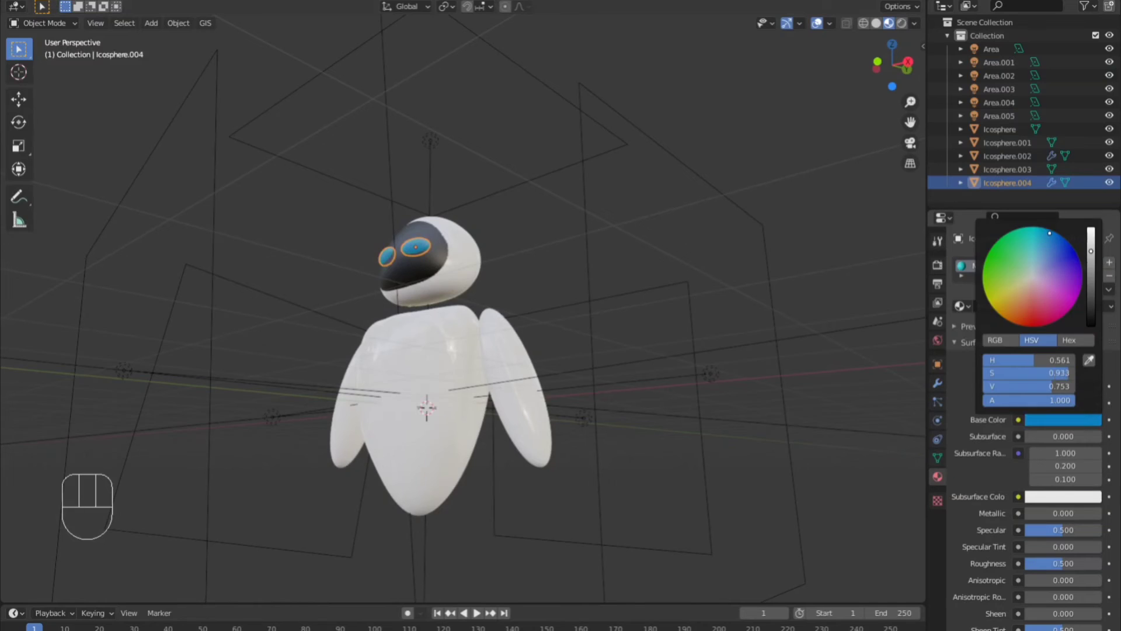
drag(859, 251, 742, 302)
drag(723, 315, 764, 316)
- Add a camera to the scene from the front view
key(shift+a)
key(KP_1)
key(shift+a)
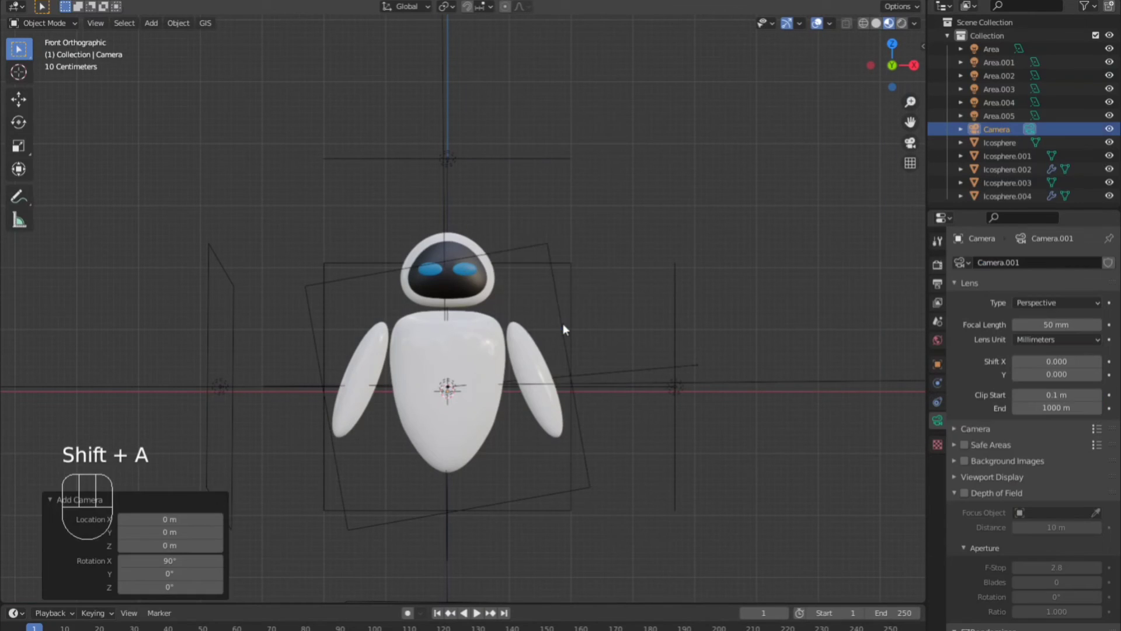
- Look through the camera and turn on Camera to View in the N panel
key(n)
click(919, 110)
click(841, 205)
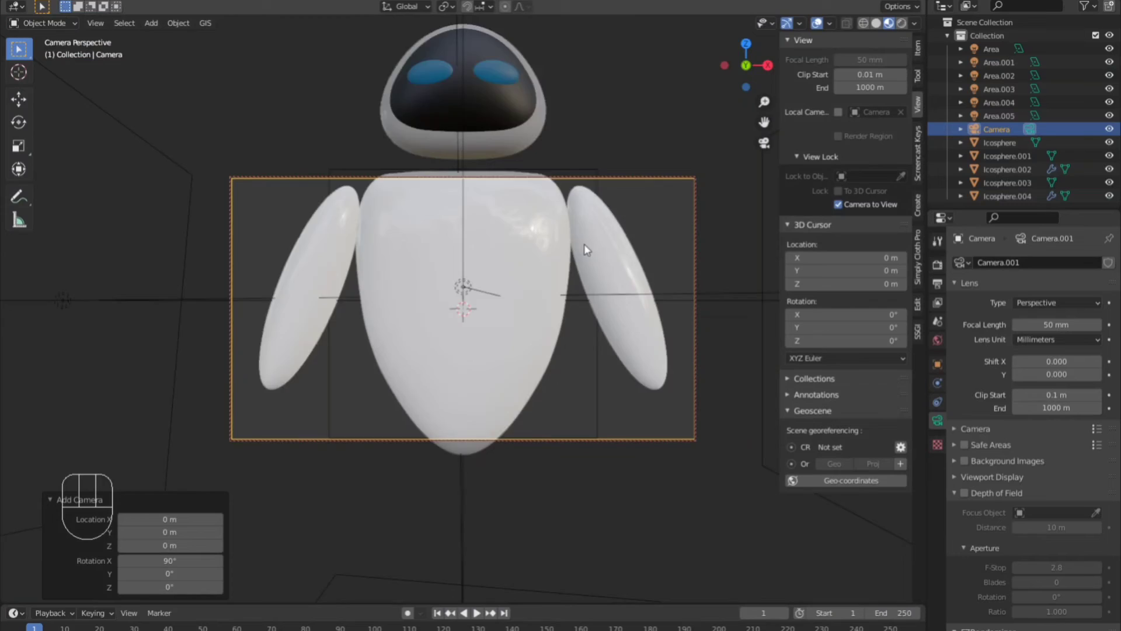
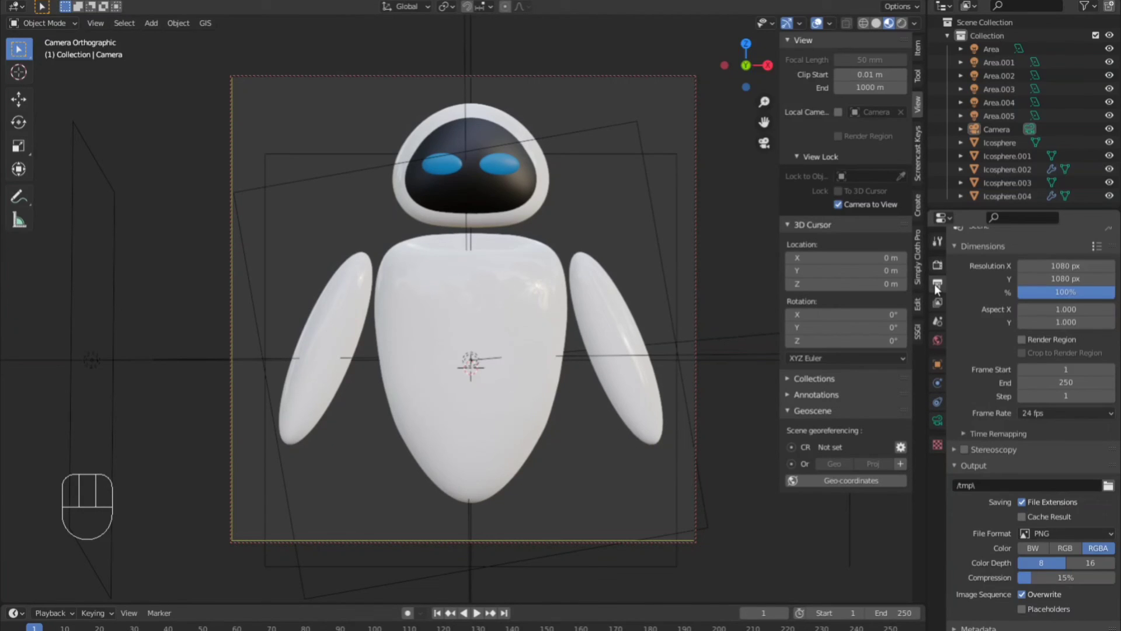
- Set Look to Medium High Contrast, enable Film Transparent and preview in rendered shading
click(962, 524)
click(976, 536)
click(956, 441)
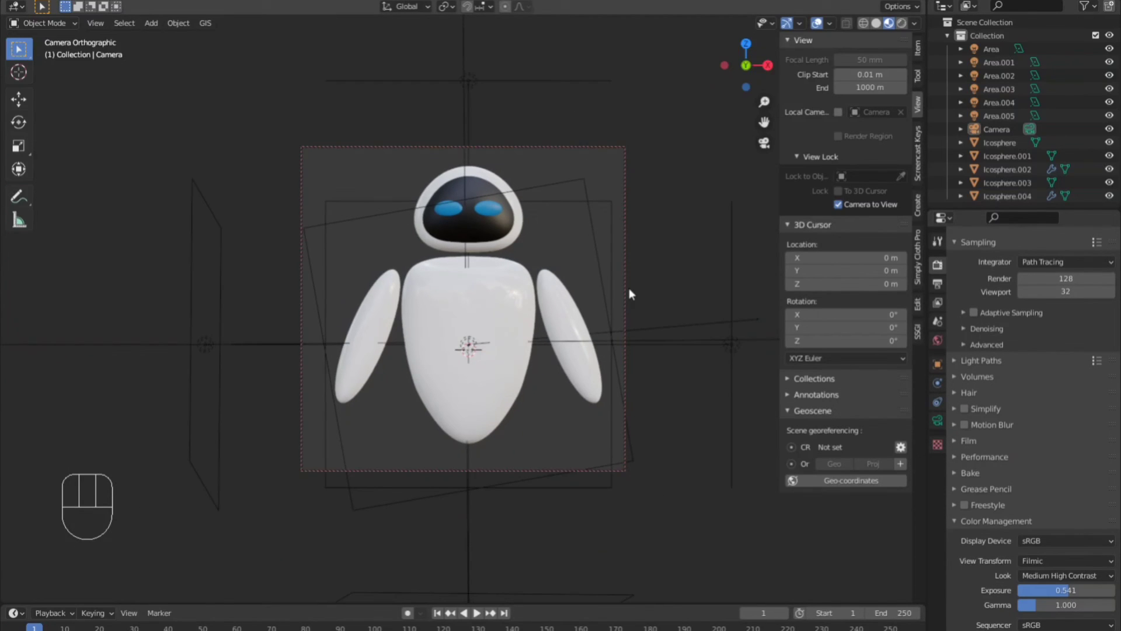
click(901, 29)
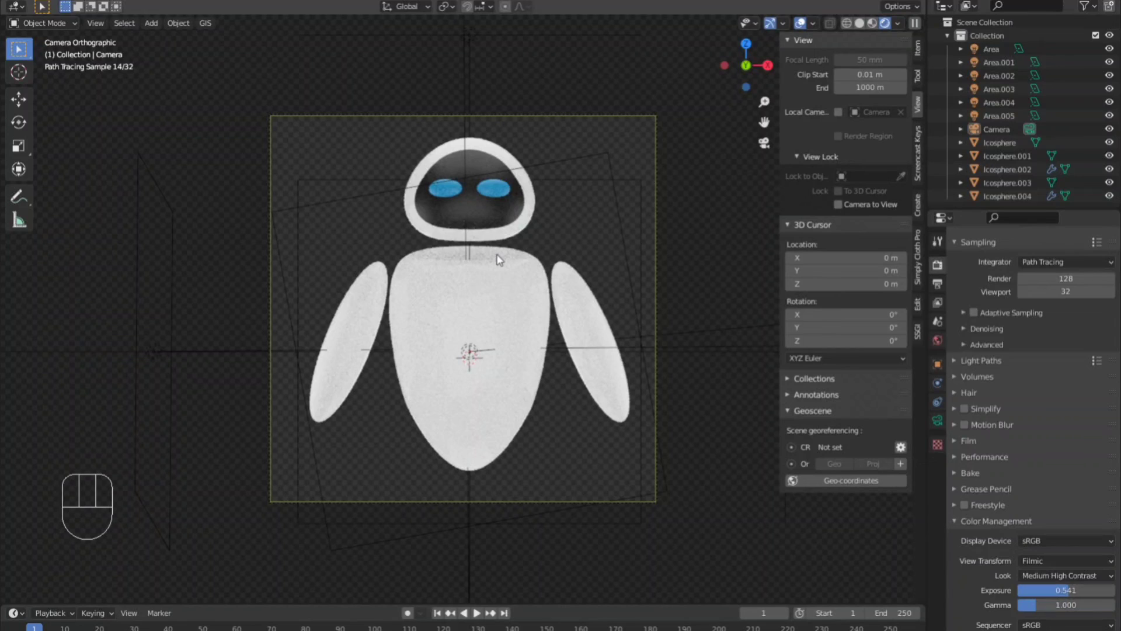